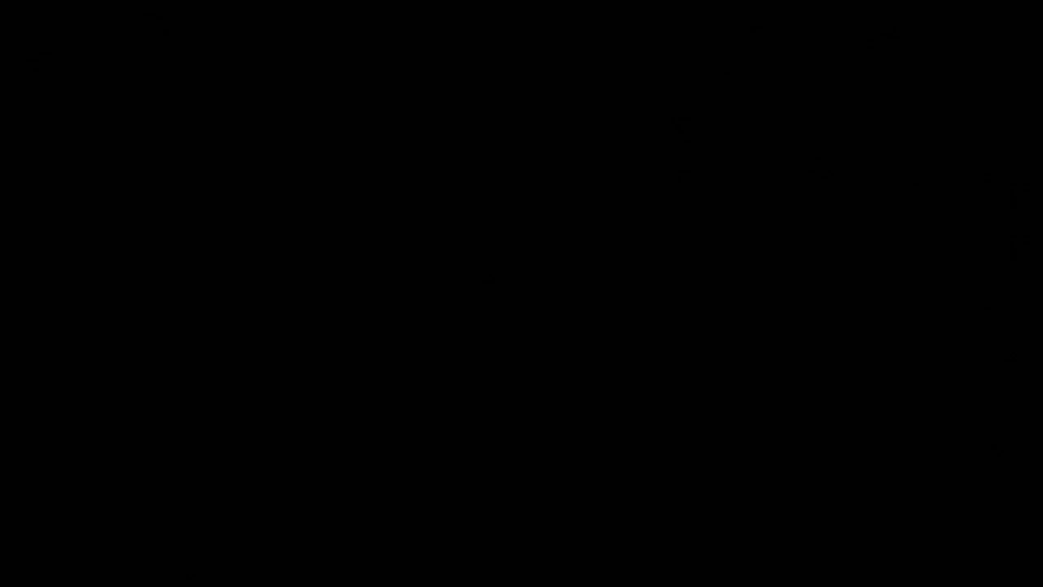
Import the Mixamo Walking FBX with automatic bone orientation, adding Armature beside the old man rig
{"action": "middle_click", "coordinate": [617, 440]}
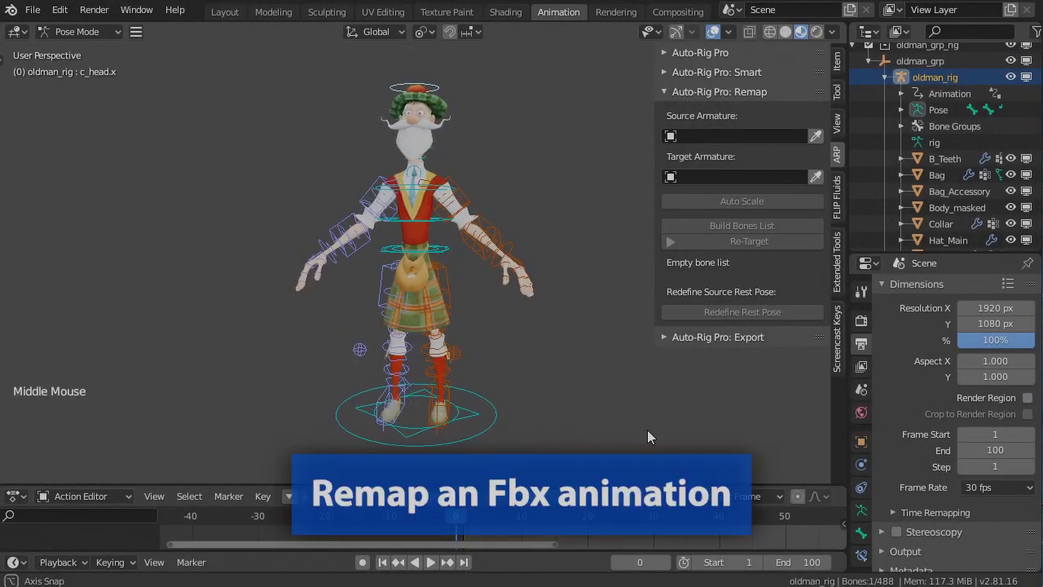
{"action": "left_click", "coordinate": [44, 17]}
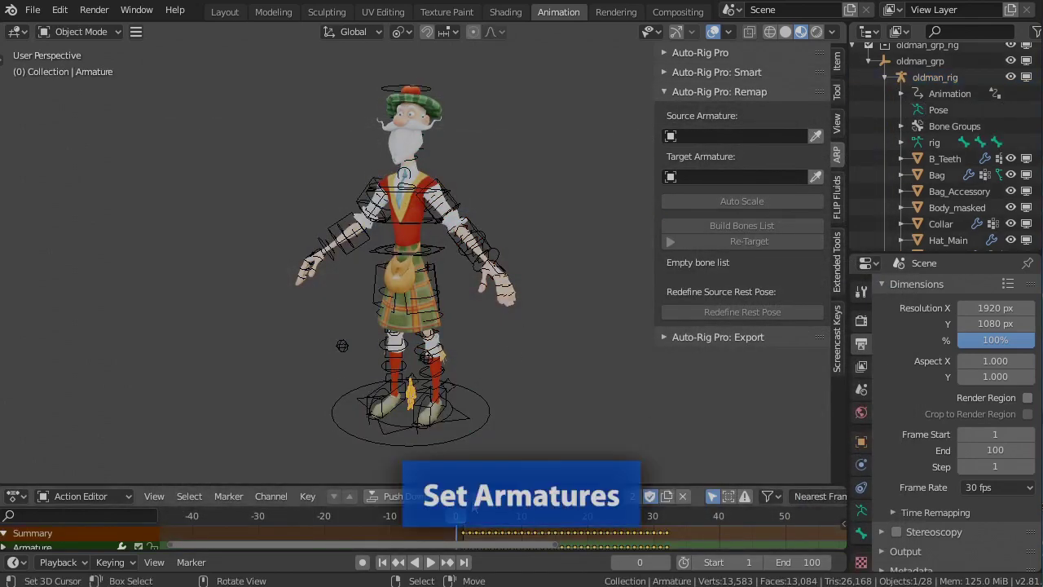
Eyedrop Armature as the ARP remap Source and oldman_rig as the Target, then select the skeleton
{"action": "left_click", "coordinate": [824, 141]}
{"action": "left_click", "coordinate": [782, 185]}
{"action": "right_click", "coordinate": [499, 253]}
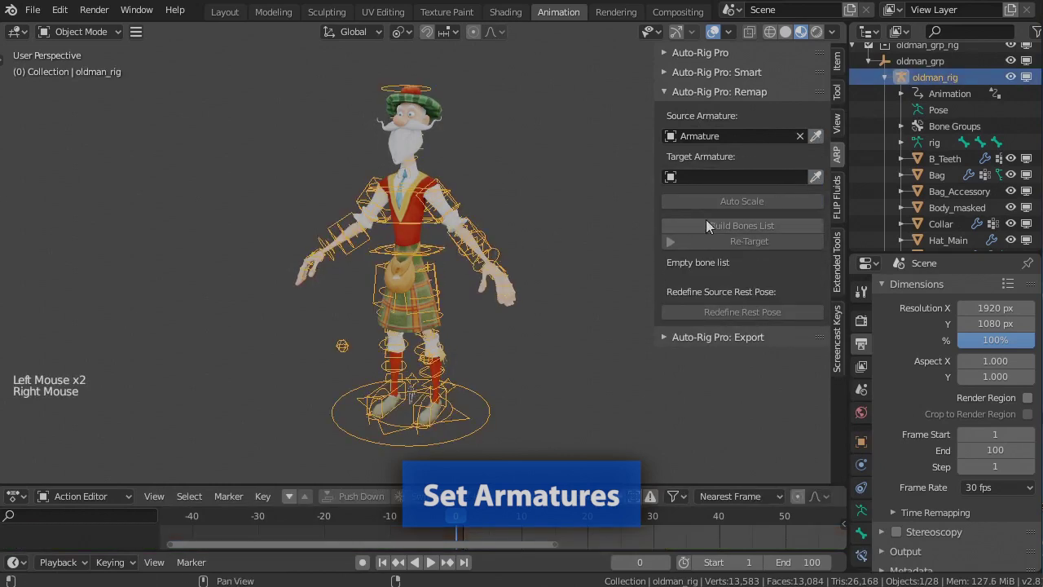
{"action": "left_click", "coordinate": [827, 182]}
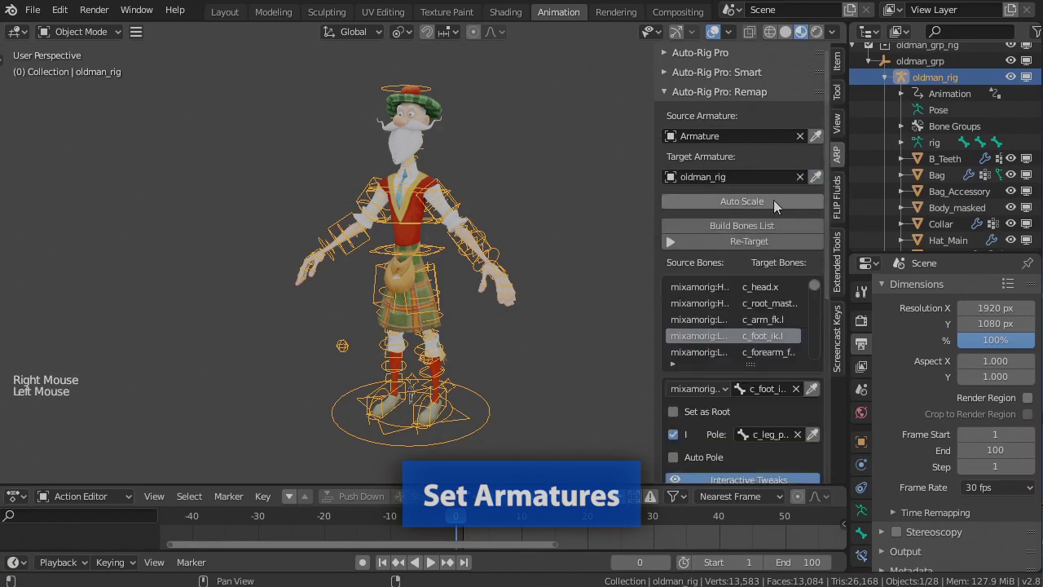
{"action": "left_click", "coordinate": [778, 206]}
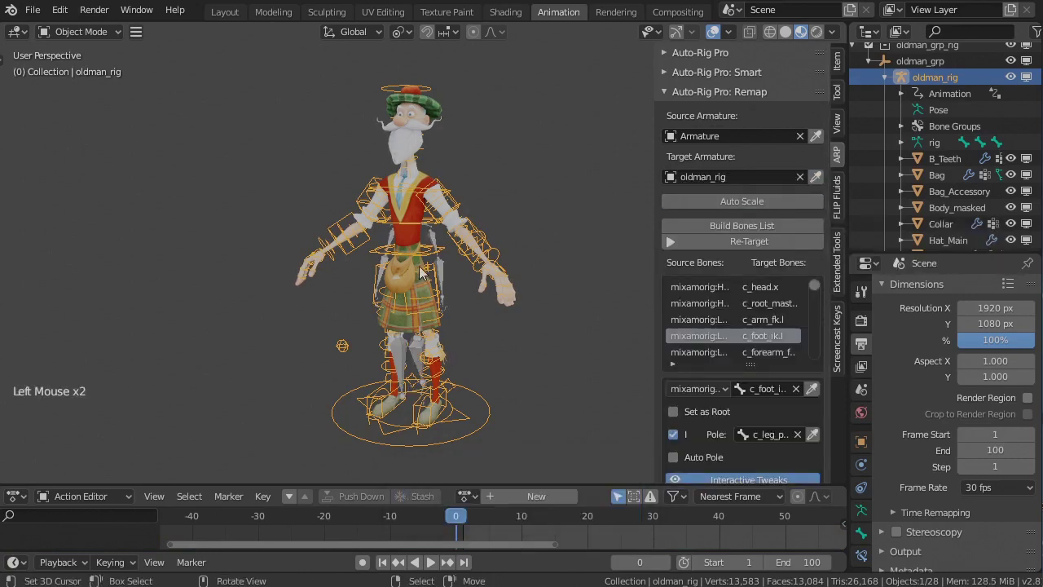
{"action": "right_click", "coordinate": [449, 273]}
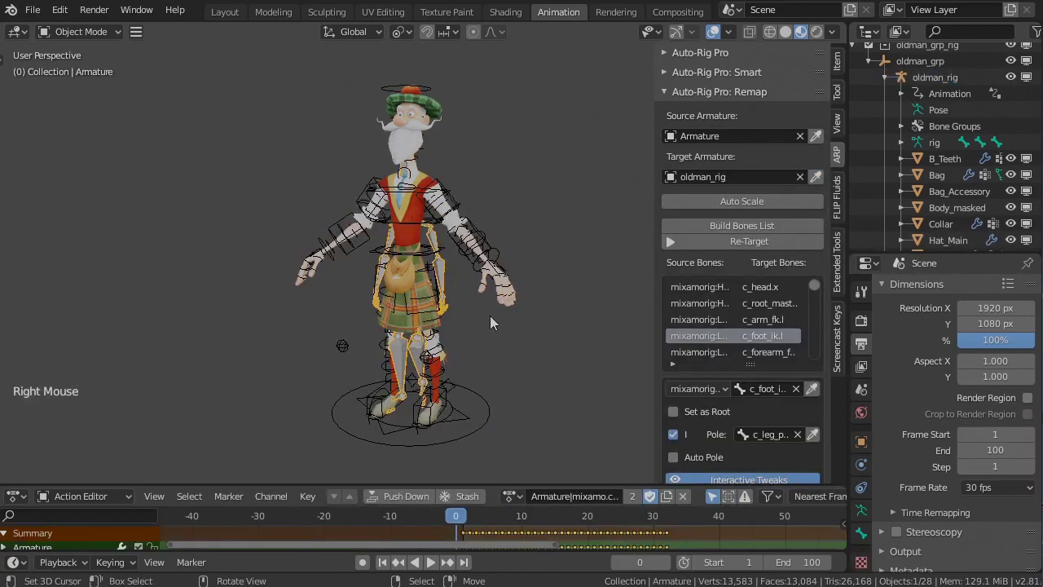
Move the skeleton along X beside the character and rebuild the bones list
{"action": "key", "text": "g"}
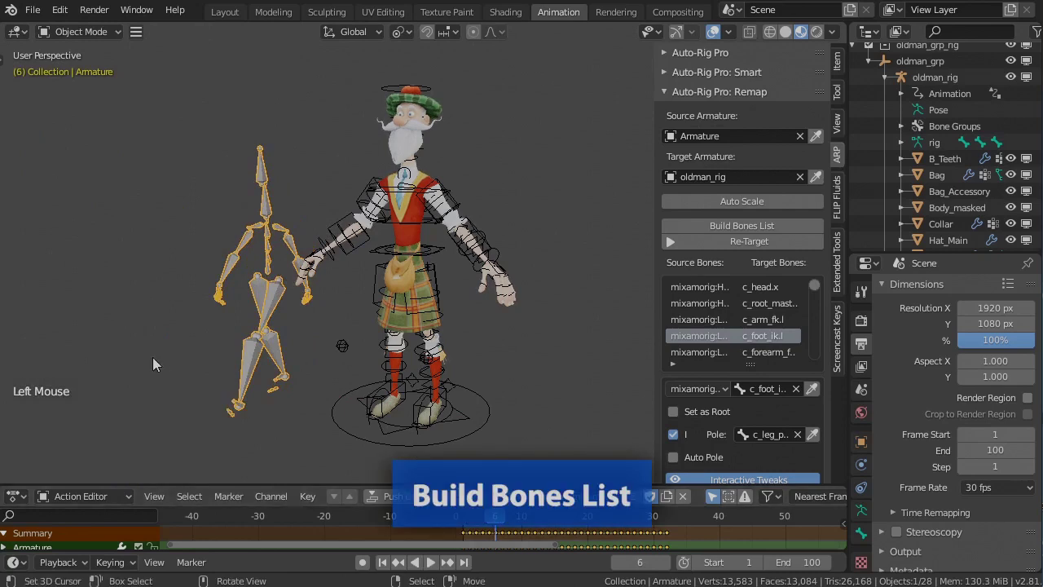
{"action": "middle_click", "coordinate": [160, 363]}
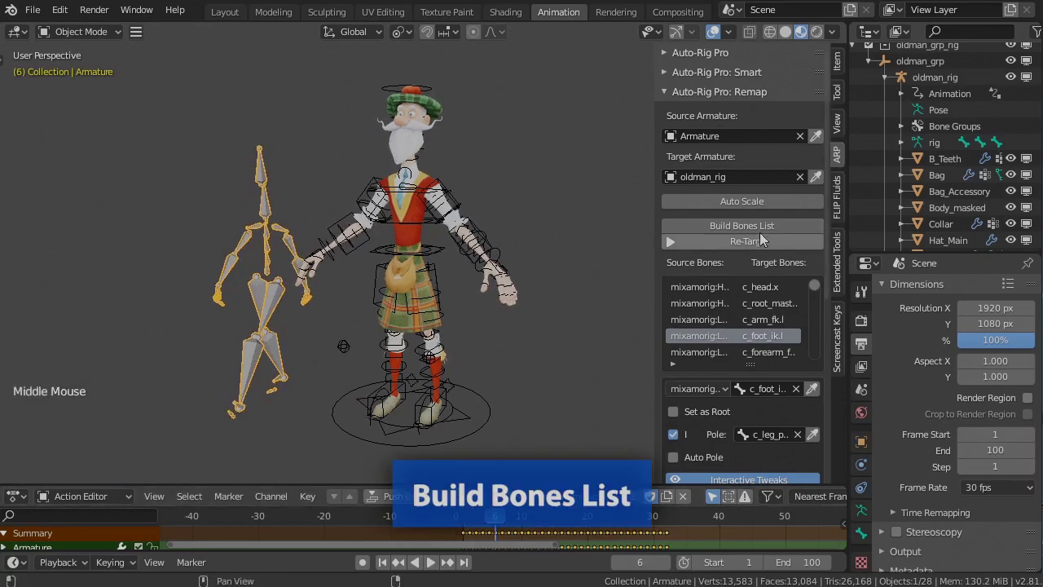
{"action": "left_click", "coordinate": [777, 231]}
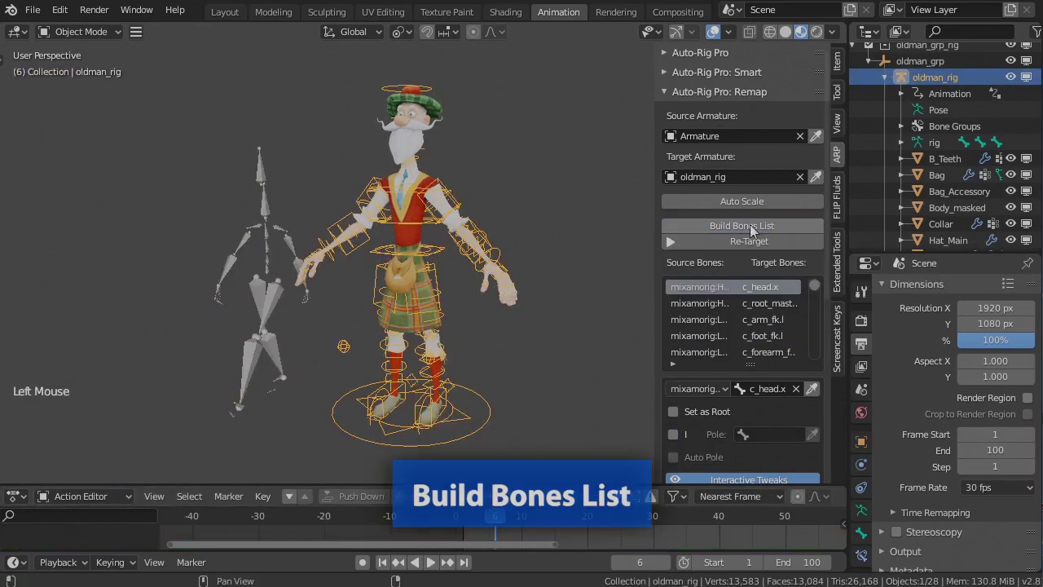
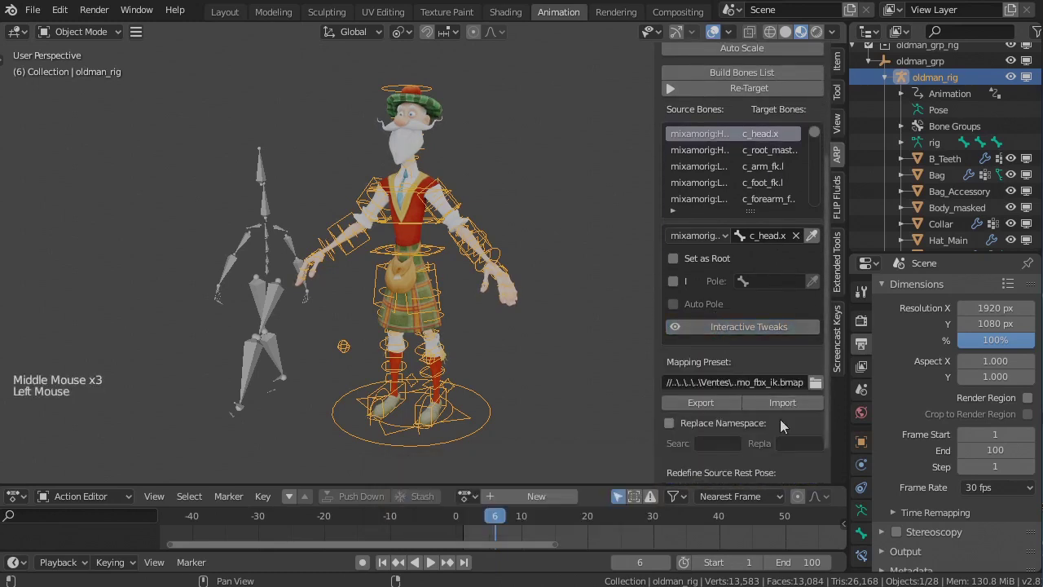
Import the mixamo_fbx_ik .bmap mapping preset so the feet map to IK controls
{"action": "middle_click", "coordinate": [799, 413]}
{"action": "left_click", "coordinate": [820, 352]}
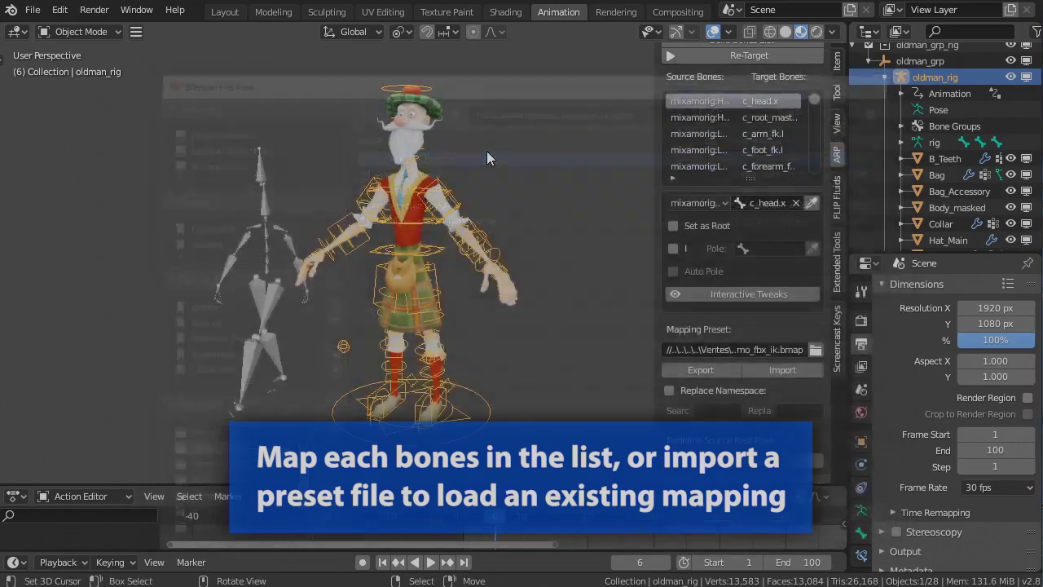
{"action": "left_click", "coordinate": [797, 374]}
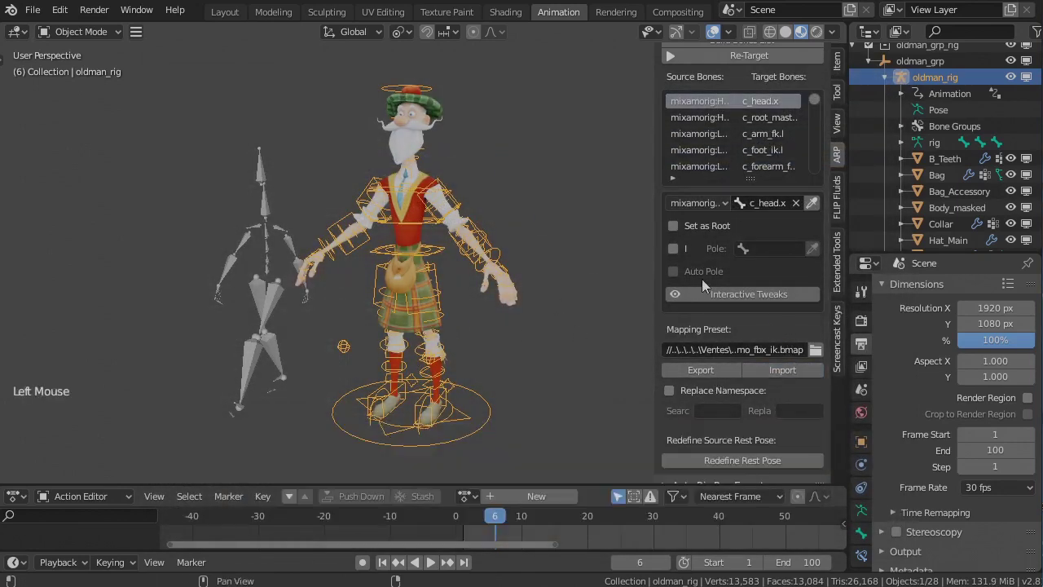
Inspect the skeleton's bones in edit mode, then start Redefine Source Rest Pose
{"action": "middle_click", "coordinate": [375, 293]}
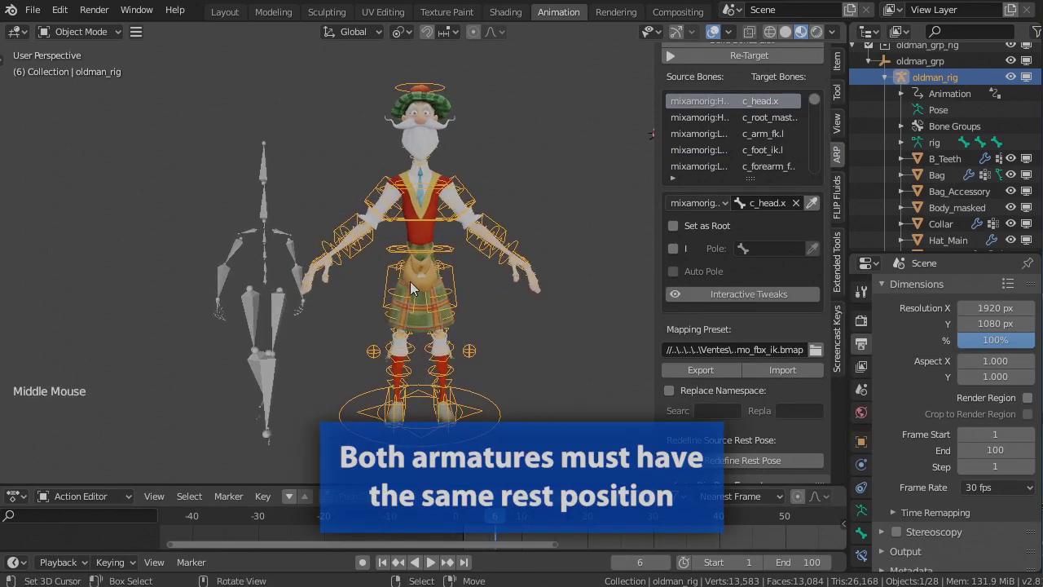
{"action": "middle_click", "coordinate": [461, 257]}
{"action": "key", "text": "Tab"}
{"action": "key", "text": "Tab"}
{"action": "right_click", "coordinate": [266, 215]}
{"action": "key", "text": "Tab"}
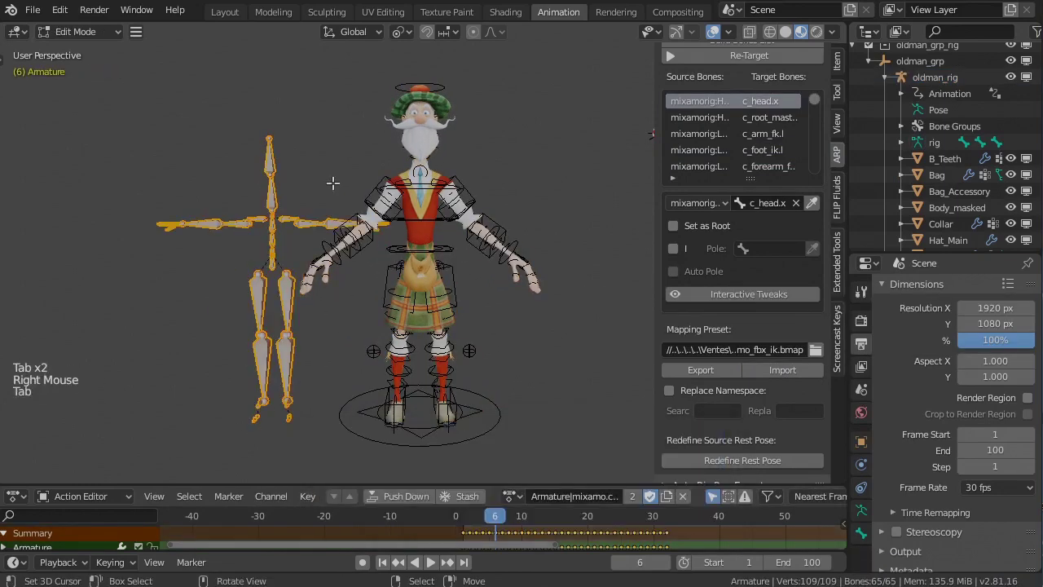
{"action": "key", "text": "Tab"}
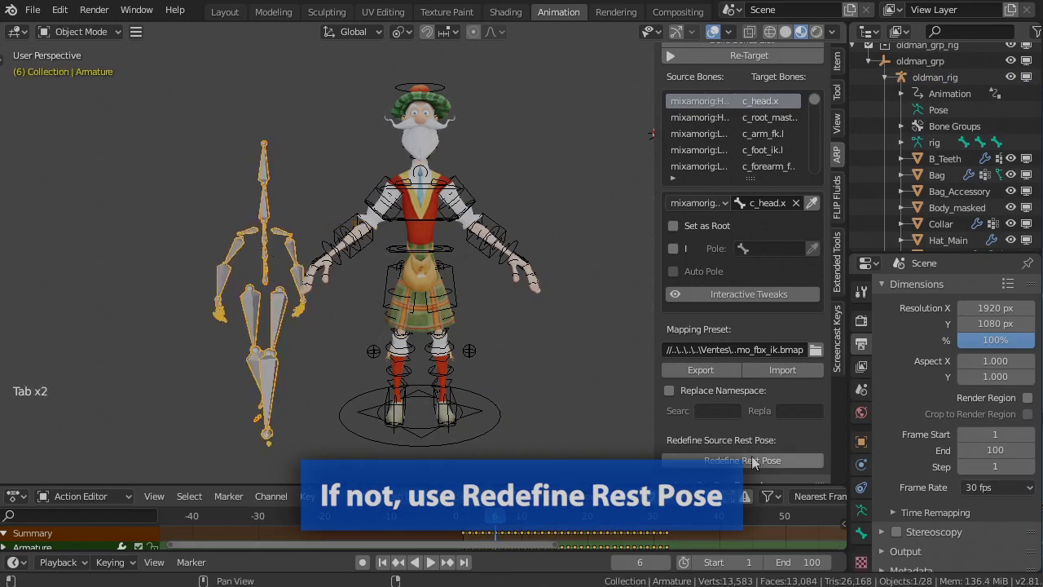
{"action": "left_click", "coordinate": [765, 474]}
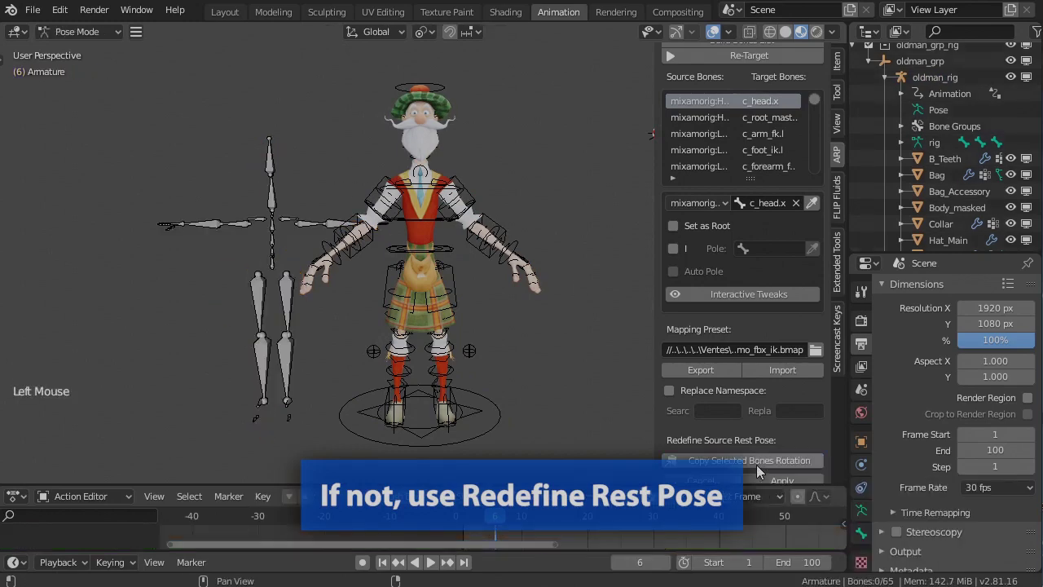
Select the left and right arm and forearm bones and angle the forearms to match the T-pose
{"action": "right_click", "coordinate": [308, 233]}
{"action": "right_click", "coordinate": [347, 224]}
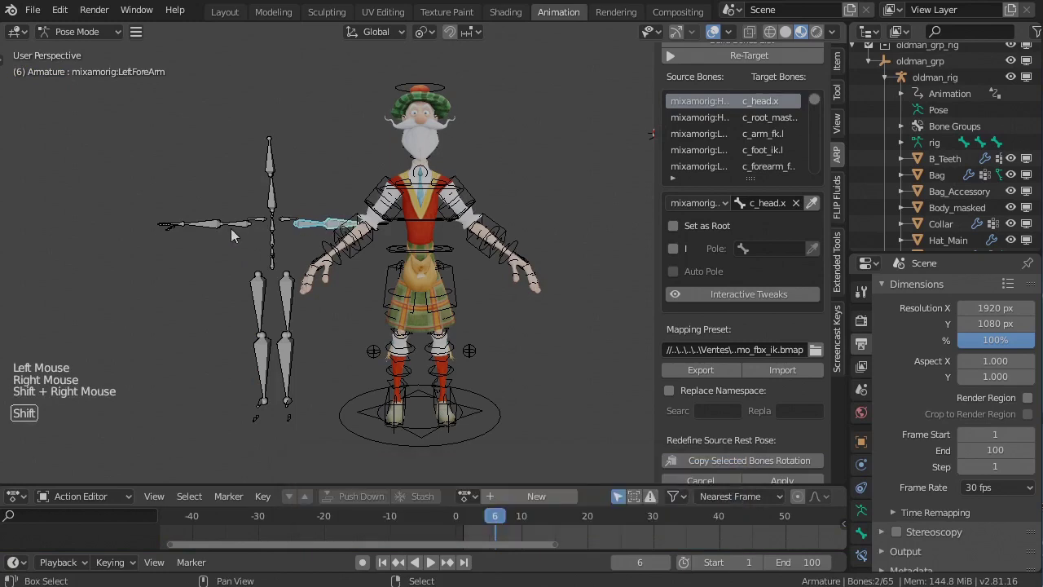
{"action": "right_click", "coordinate": [236, 235]}
{"action": "right_click", "coordinate": [216, 233]}
{"action": "middle_click", "coordinate": [719, 441]}
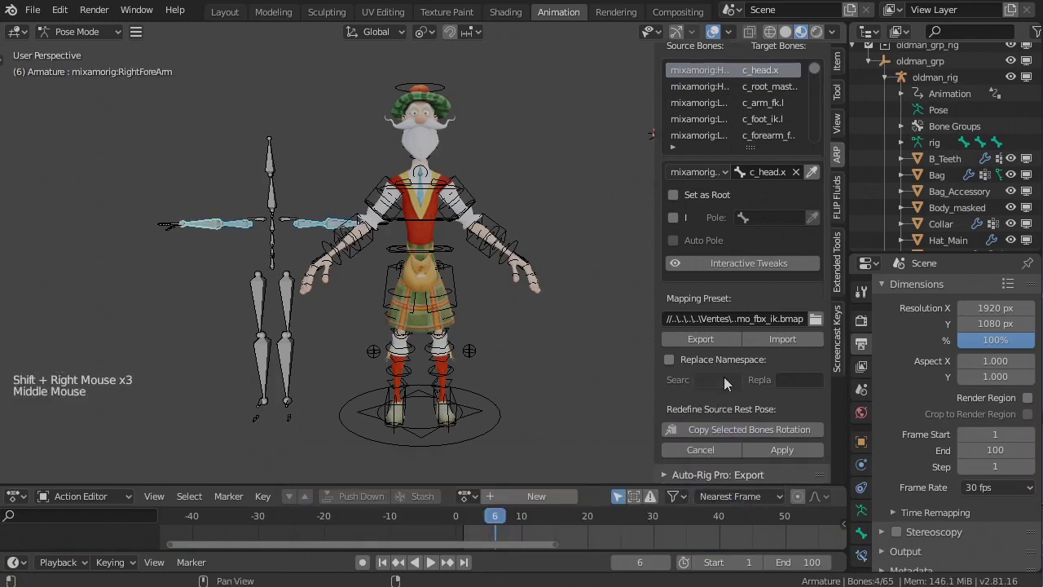
{"action": "left_click", "coordinate": [753, 438]}
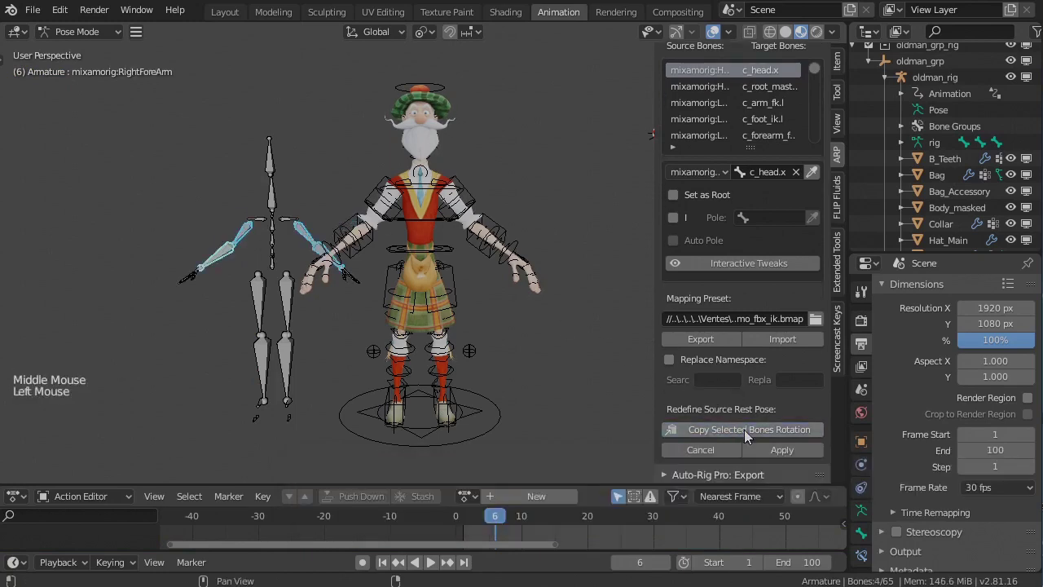
Select the leg bones and rotate the upper leg to line up with the old man's legs
{"action": "right_click", "coordinate": [296, 322]}
{"action": "right_click", "coordinate": [297, 366]}
{"action": "right_click", "coordinate": [259, 370]}
{"action": "right_click", "coordinate": [262, 326]}
{"action": "left_click", "coordinate": [768, 439]}
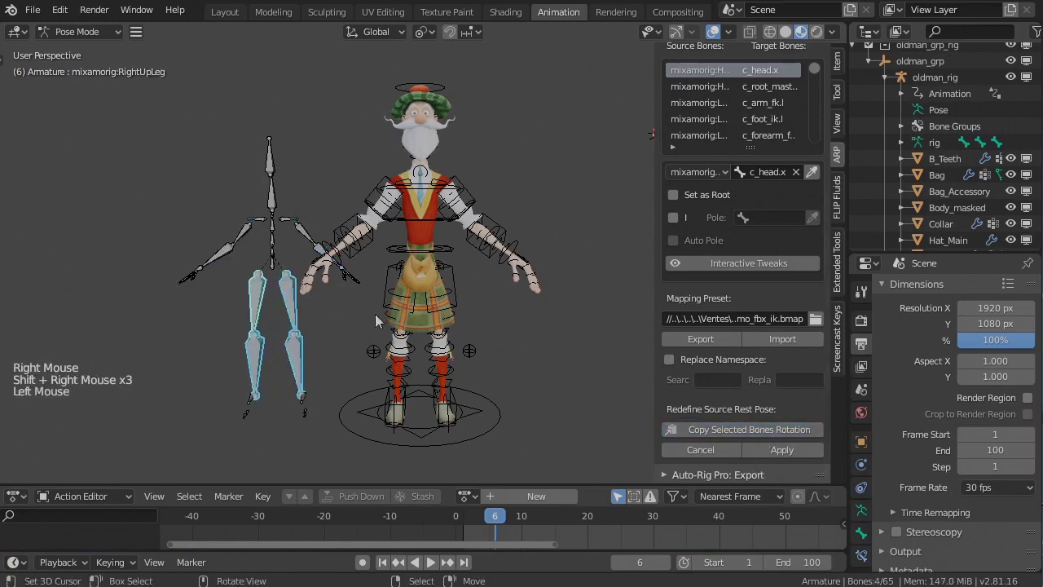
{"action": "right_click", "coordinate": [340, 326]}
{"action": "key", "text": "r"}
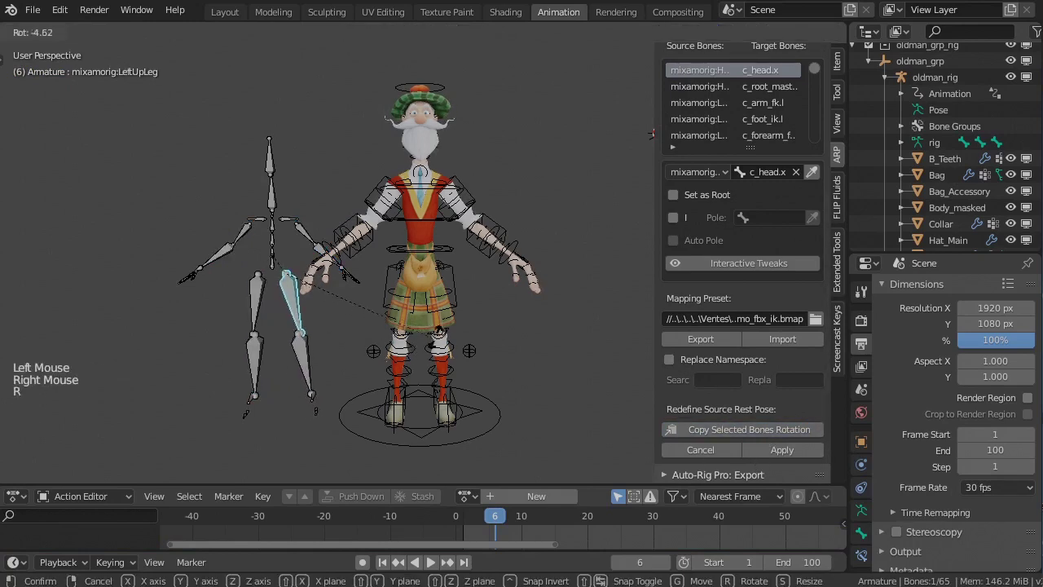
Apply the redefined rest pose and select the RightFoot mapping to c_foot_ik.r with pole c_leg_pole.r
{"action": "left_click", "coordinate": [800, 461]}
{"action": "middle_click", "coordinate": [367, 331]}
{"action": "middle_click", "coordinate": [785, 214]}
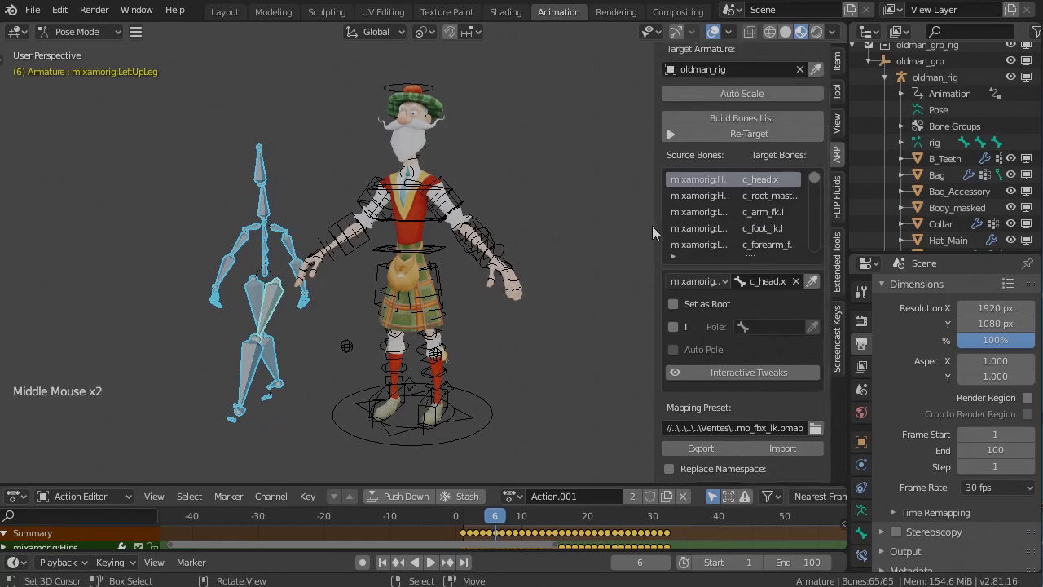
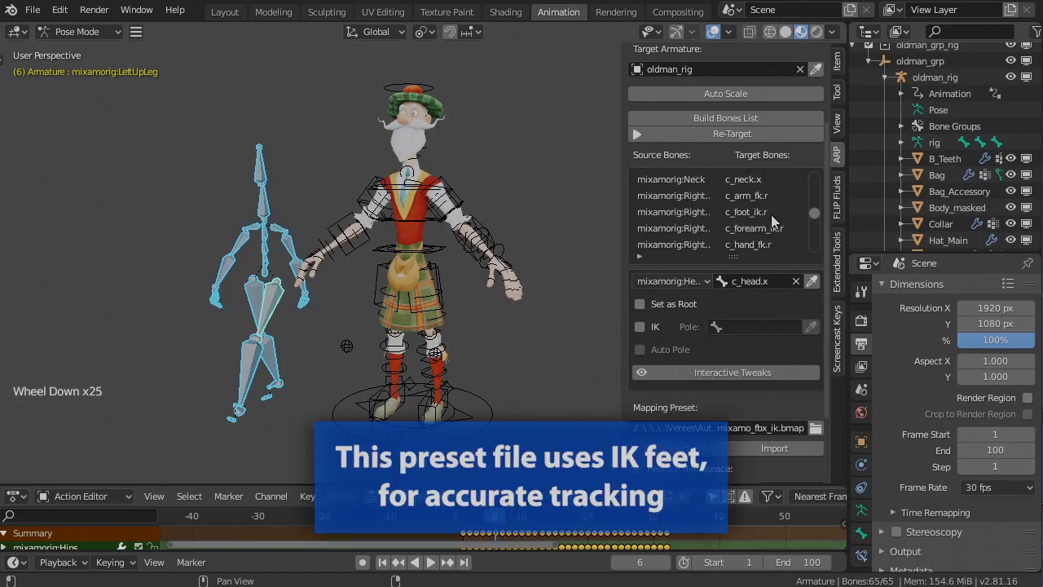
{"action": "left_click", "coordinate": [766, 216]}
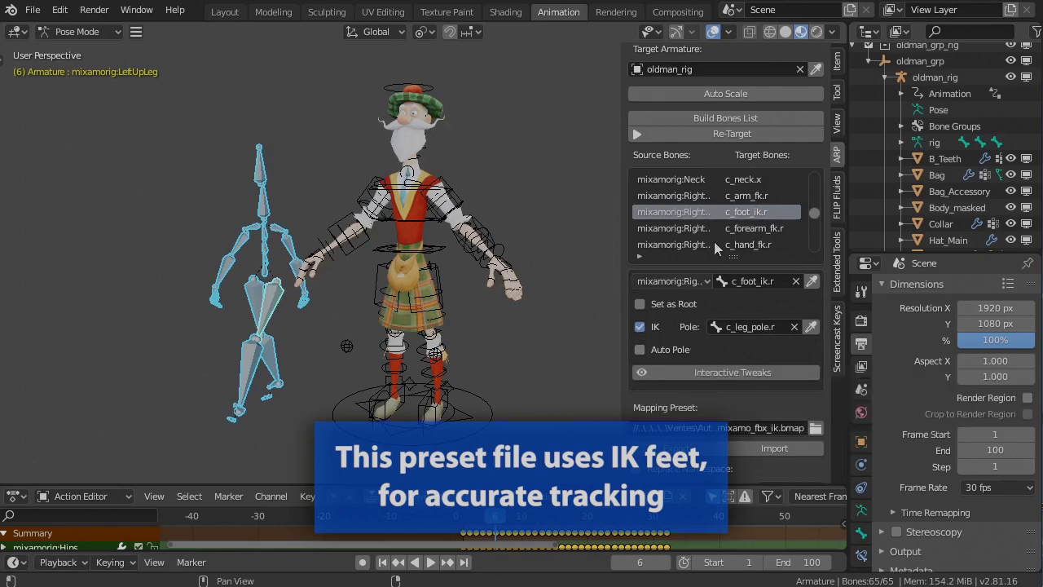
Re-Target the walk onto oldman_rig and view an early frame from the side
{"action": "left_click", "coordinate": [746, 140]}
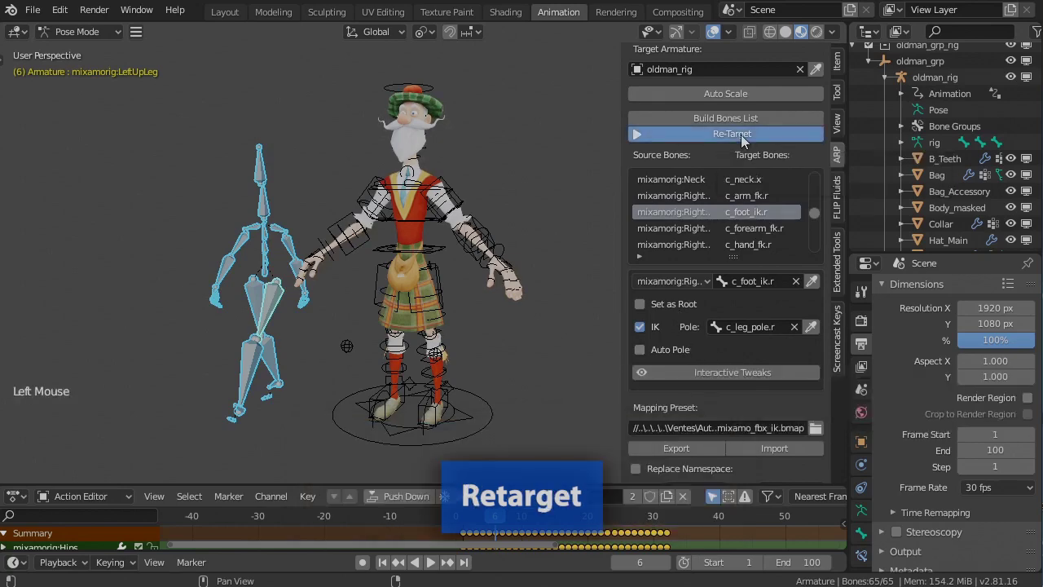
{"action": "scroll", "scroll_direction": "down", "scroll_amount": 3}
{"action": "left_click", "coordinate": [677, 538]}
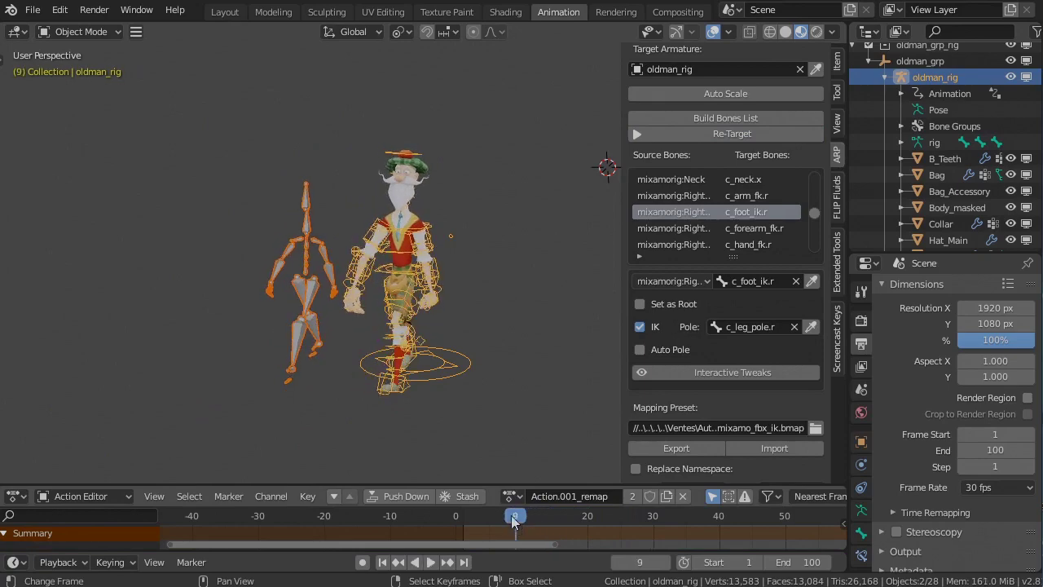
{"action": "middle_click", "coordinate": [382, 331]}
{"action": "scroll", "scroll_direction": "up", "scroll_amount": 3}
{"action": "middle_click", "coordinate": [472, 323]}
{"action": "scroll", "scroll_direction": "up", "scroll_amount": 3}
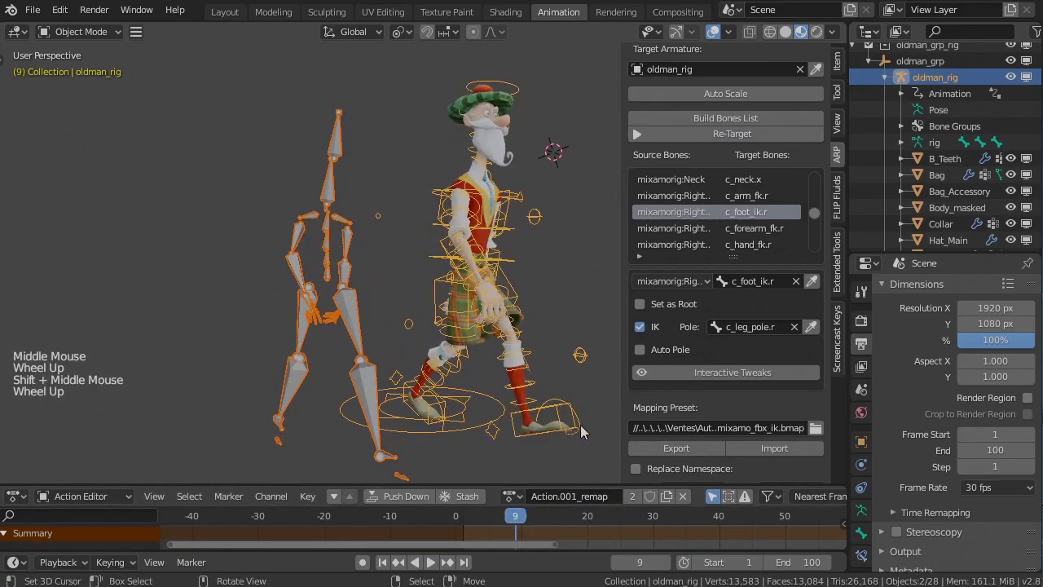
Step forward and back frame by frame through the retargeted walk
{"action": "key", "text": "Left"}
{"action": "key", "text": "Right"}
{"action": "key", "text": "Right"}
{"action": "key", "text": "Right"}
{"action": "scroll", "scroll_direction": "down", "scroll_amount": 3}
{"action": "key", "text": "Right"}
{"action": "key", "text": "Right"}
{"action": "key", "text": "Right"}
{"action": "key", "text": "Right"}
{"action": "key", "text": "Right"}
{"action": "key", "text": "Left"}
{"action": "key", "text": "Left"}
{"action": "key", "text": "Left"}
{"action": "key", "text": "Left"}
Scrub the timeline and play the walk while orbiting around the character
{"action": "middle_click", "coordinate": [527, 424]}
{"action": "left_click", "coordinate": [638, 536]}
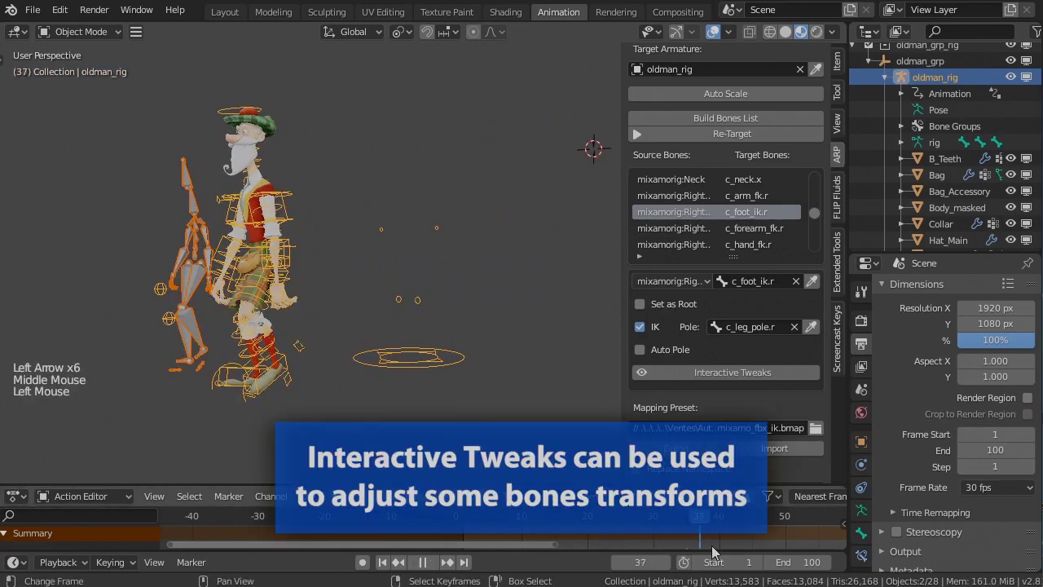
{"action": "middle_click", "coordinate": [471, 382]}
{"action": "key", "text": "shift+r"}
{"action": "key", "text": "space"}
{"action": "middle_click", "coordinate": [494, 385]}
{"action": "left_click", "coordinate": [489, 541]}
{"action": "key", "text": "shift+r"}
{"action": "middle_click", "coordinate": [488, 358]}
{"action": "scroll", "scroll_direction": "up", "scroll_amount": 3}
{"action": "key", "text": "space"}
{"action": "left_click", "coordinate": [756, 535]}
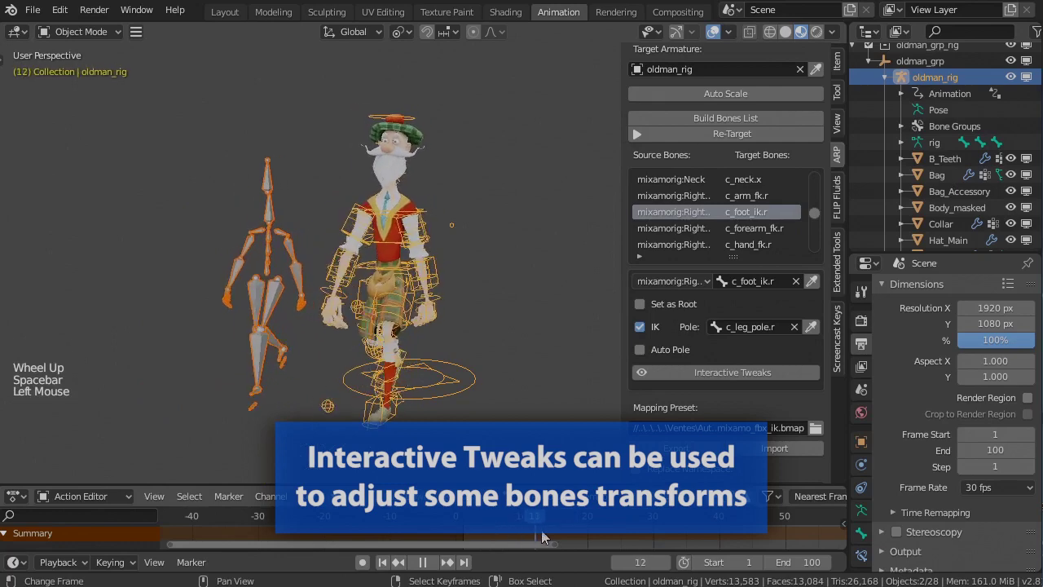
{"action": "scroll", "scroll_direction": "up", "scroll_amount": 3}
Select the Hips to c_root_master.x mapping in the bones list
{"action": "left_click", "coordinate": [790, 205]}
{"action": "left_click", "coordinate": [731, 380]}
{"action": "middle_click", "coordinate": [755, 374]}
{"action": "double_click", "coordinate": [717, 368]}
{"action": "left_click", "coordinate": [748, 366]}
{"action": "double_click", "coordinate": [747, 366]}
{"action": "left_click", "coordinate": [712, 367]}
Enable Interactive Tweaks, set Additive Location to 0.01 and nudge the root along -Y
{"action": "left_click", "coordinate": [719, 407]}
{"action": "left_click", "coordinate": [720, 407]}
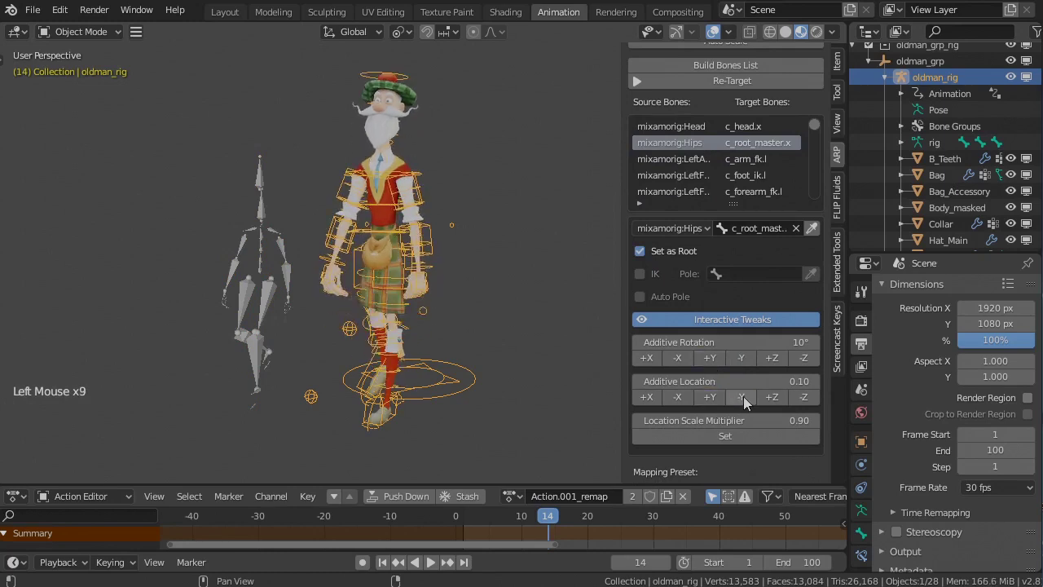
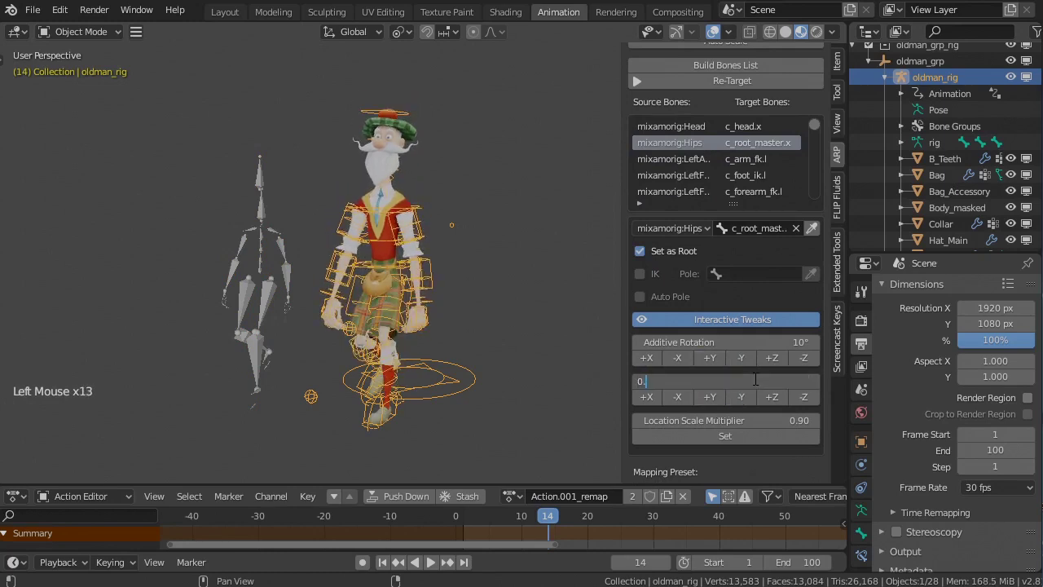
{"action": "left_click", "coordinate": [739, 401]}
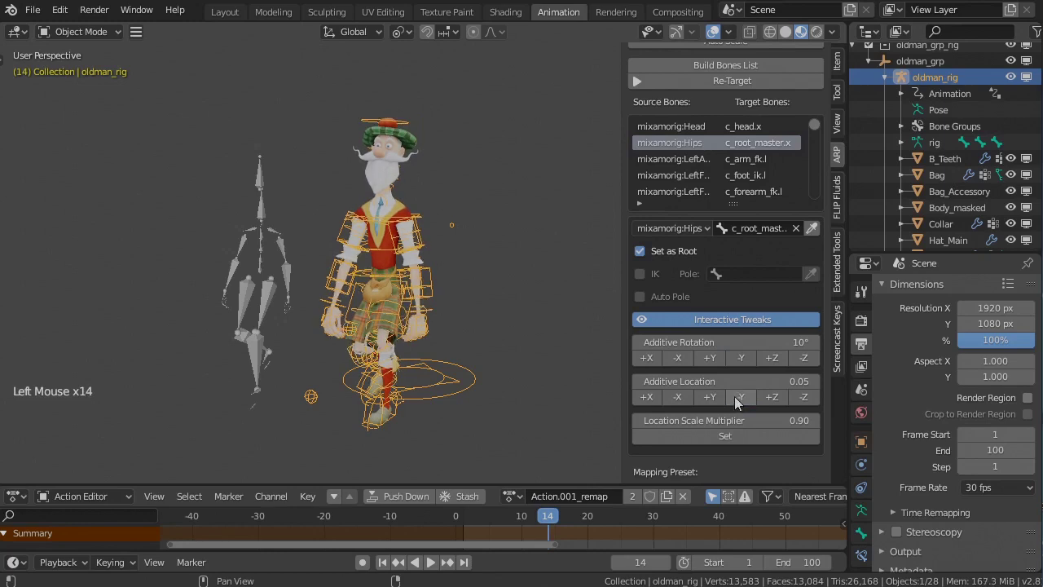
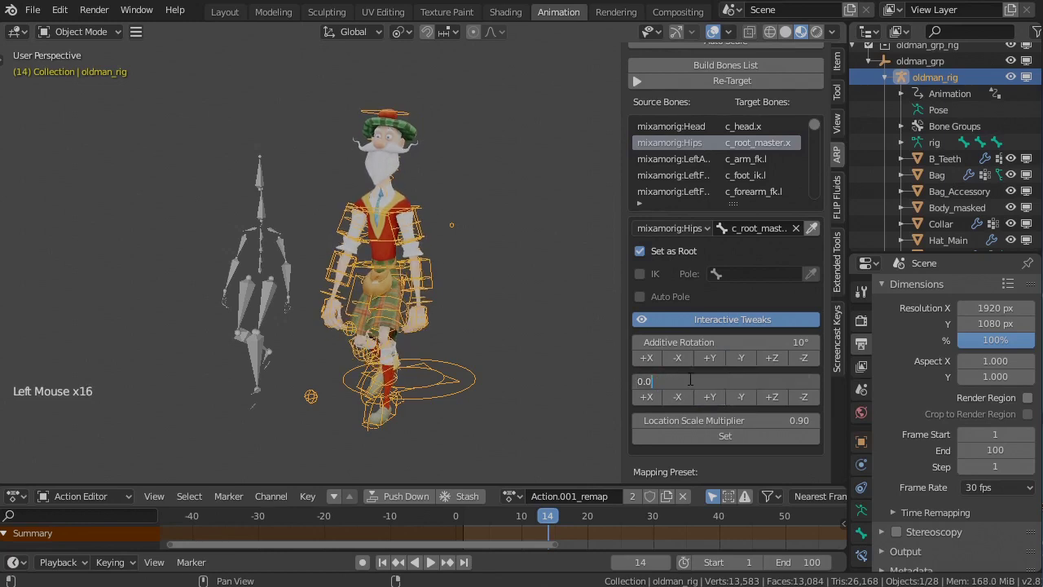
{"action": "left_click", "coordinate": [749, 403]}
{"action": "left_click", "coordinate": [752, 404]}
Play back the adjusted walk from near the start while orbiting the character
{"action": "middle_click", "coordinate": [477, 289]}
{"action": "key", "text": "space"}
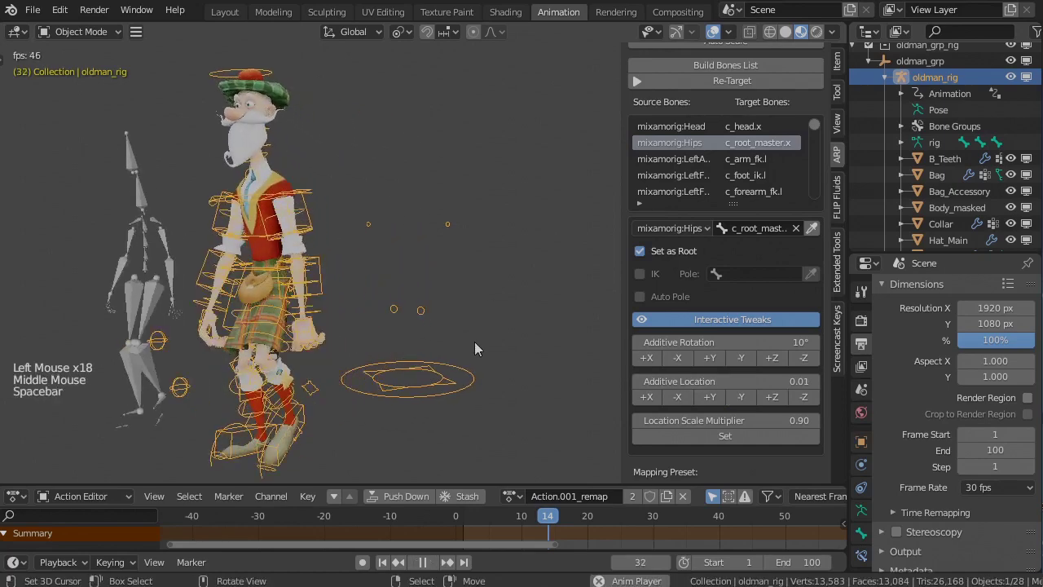
{"action": "key", "text": "space"}
{"action": "left_click", "coordinate": [679, 530]}
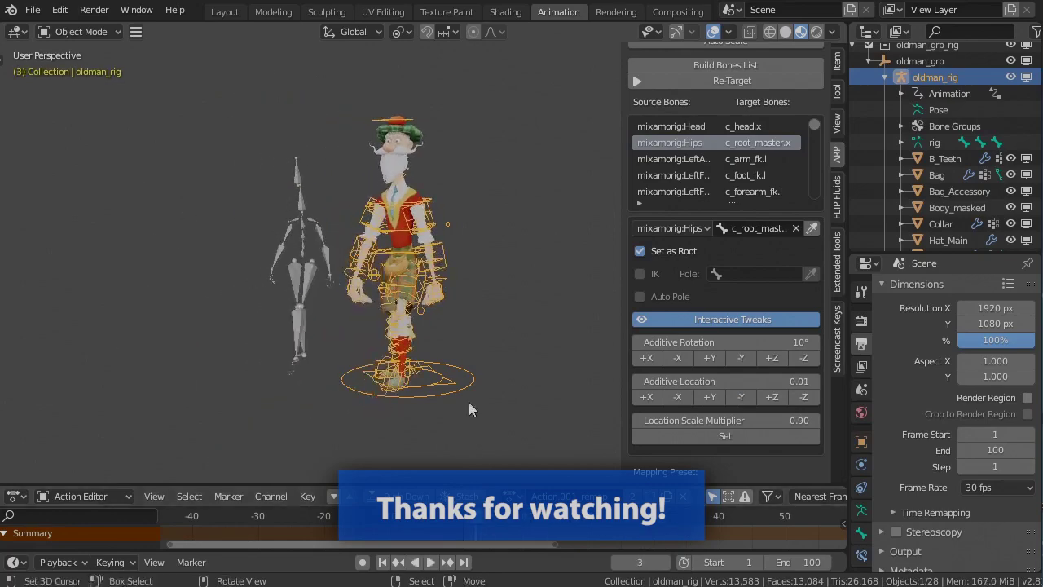
{"action": "middle_click", "coordinate": [485, 313]}
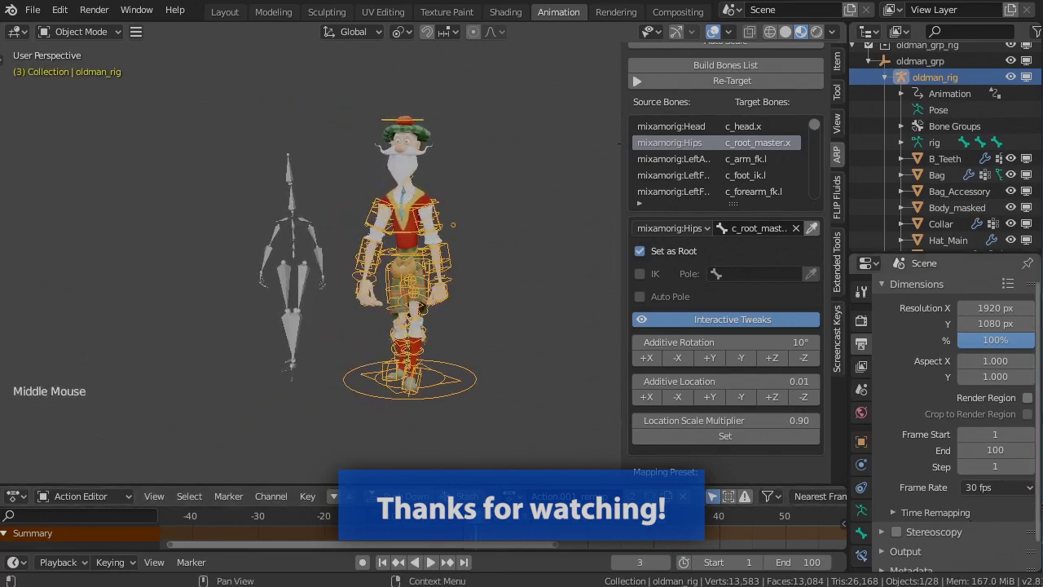